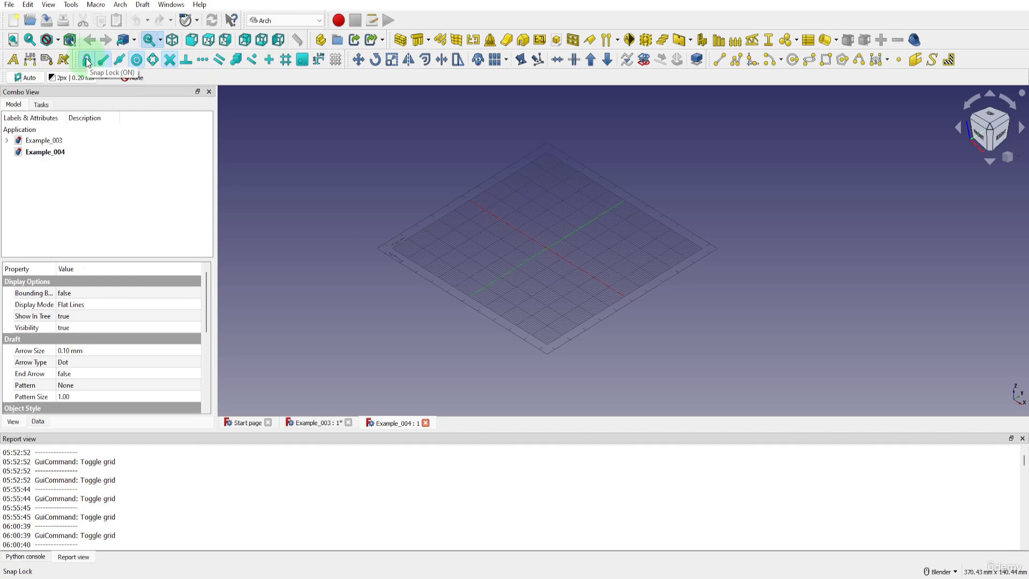
Step: Toggle the Draft snap Lock, Center and Endpoint modes off and back on in the snap toolbar
click(88, 59)
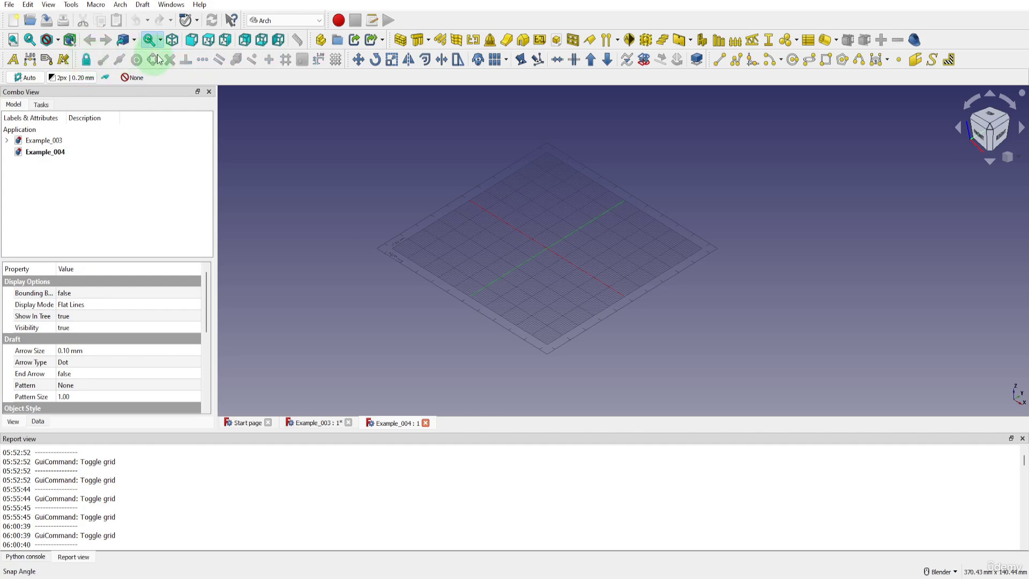
click(92, 60)
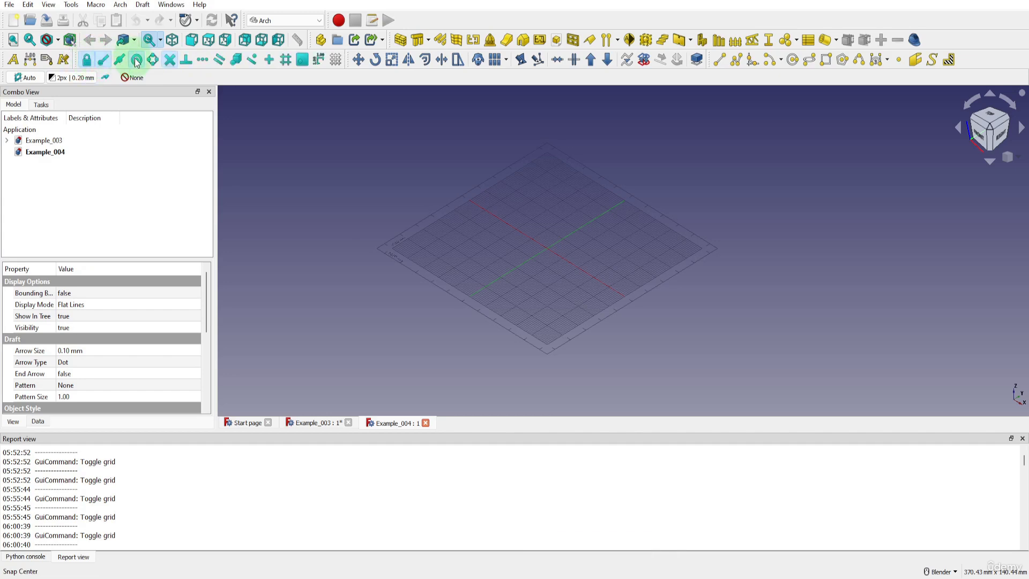
click(173, 59)
click(137, 60)
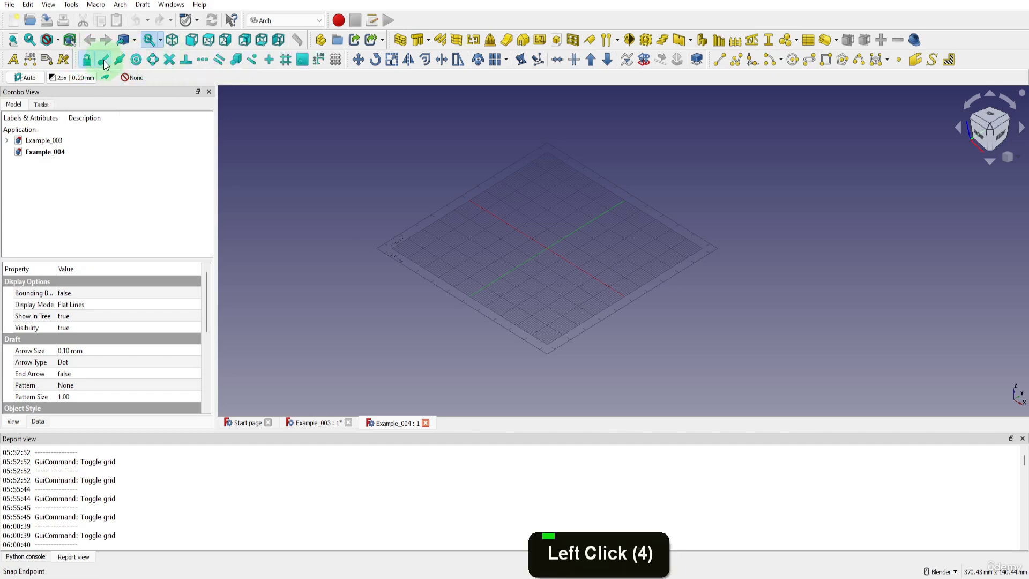
click(103, 61)
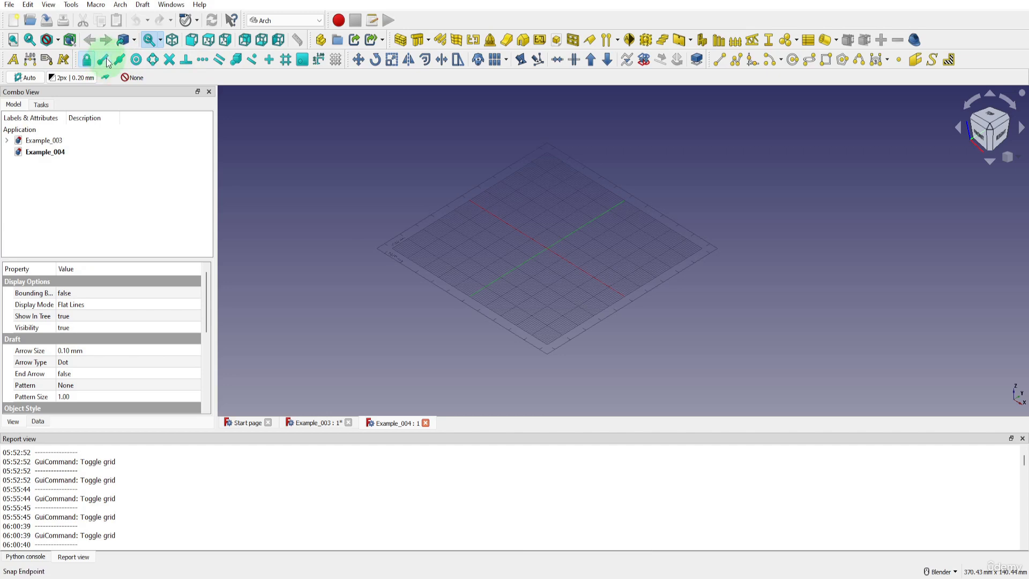
click(109, 60)
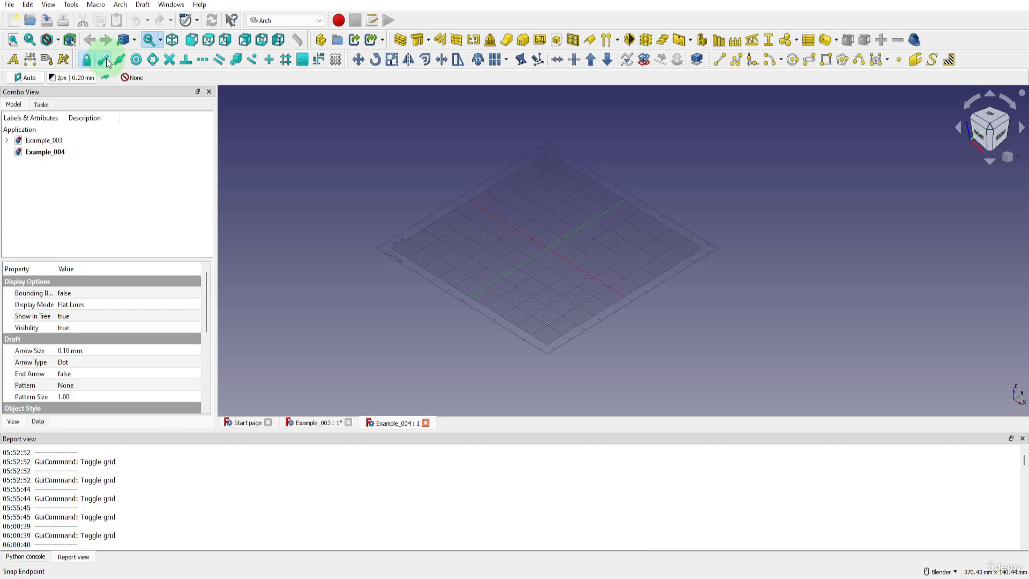
Step: Switch to Top view and toggle the drafting grid off and back on
click(210, 41)
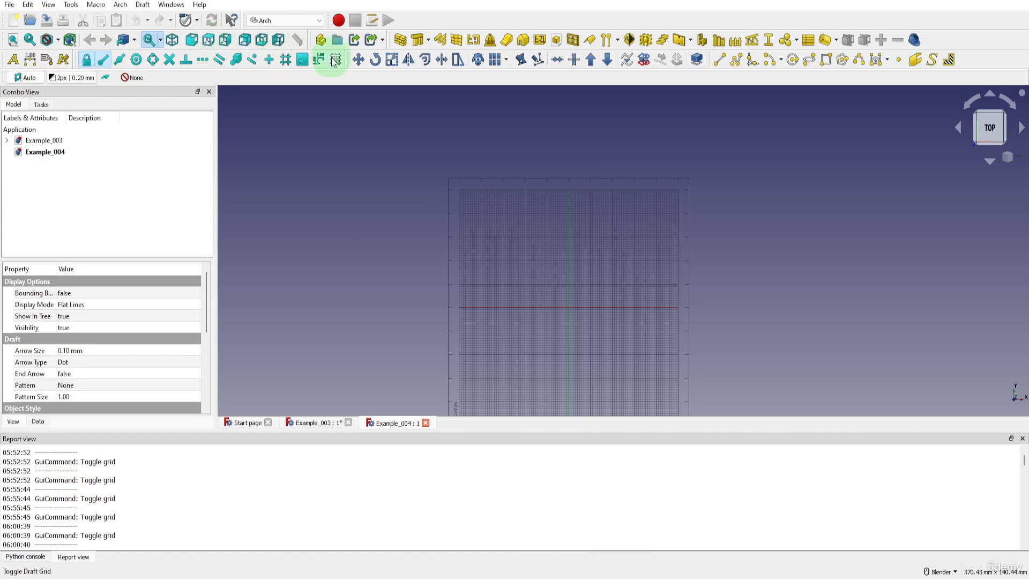
click(338, 62)
click(338, 62)
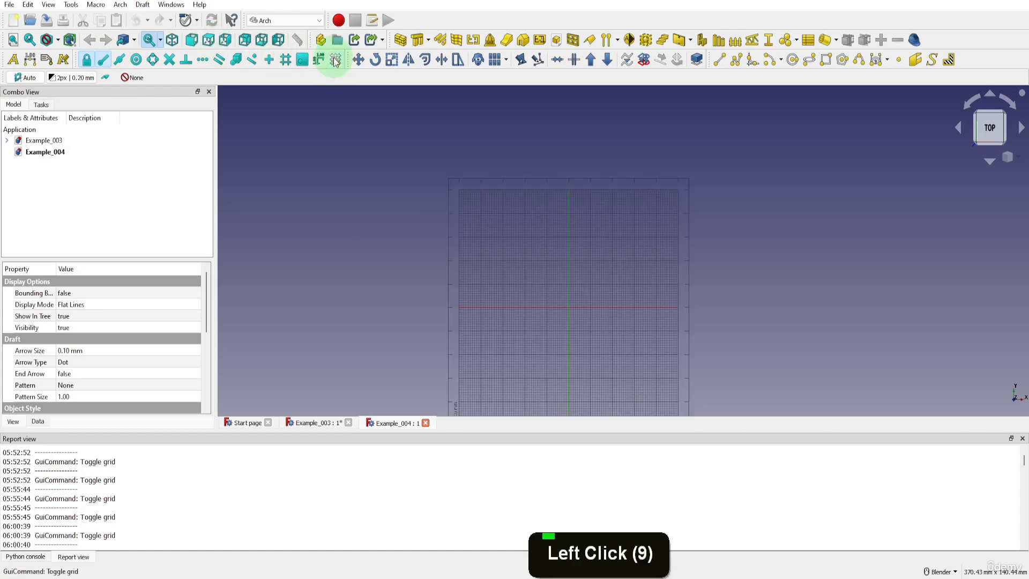
Step: Draw a horizontal Draft line above the red axis, ending just past the green axis
click(727, 64)
scroll(up, 3)
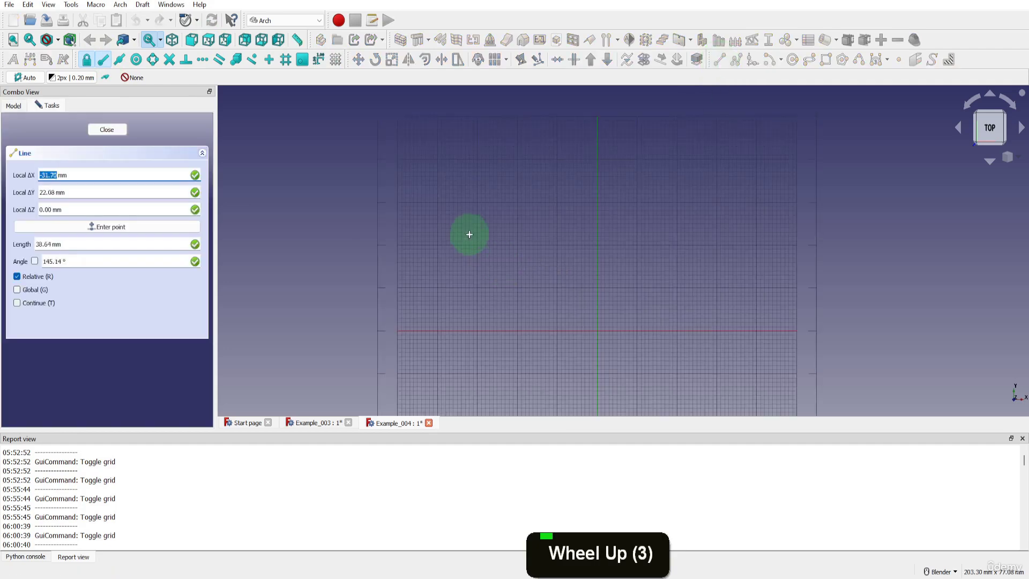
click(467, 227)
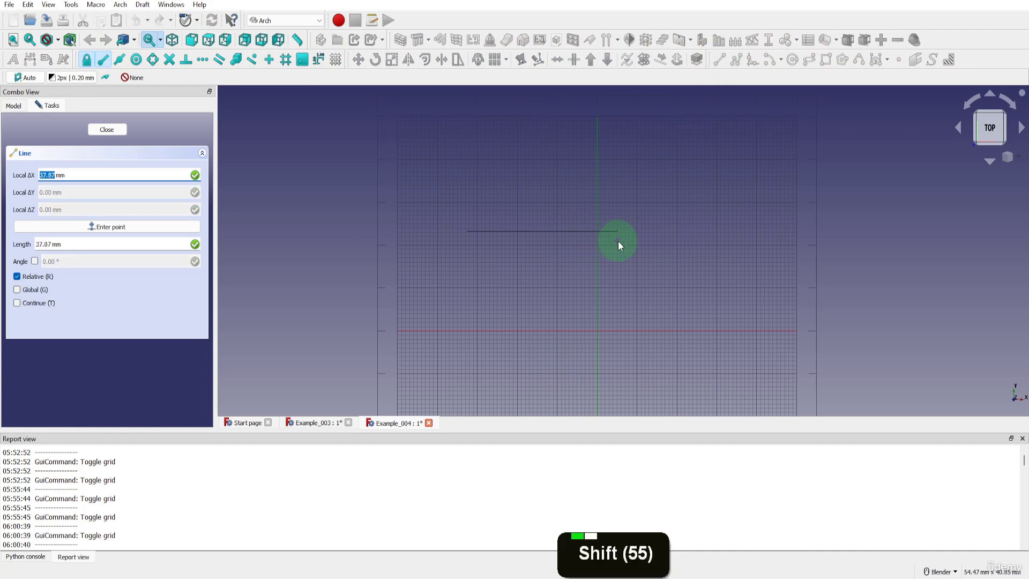
click(624, 246)
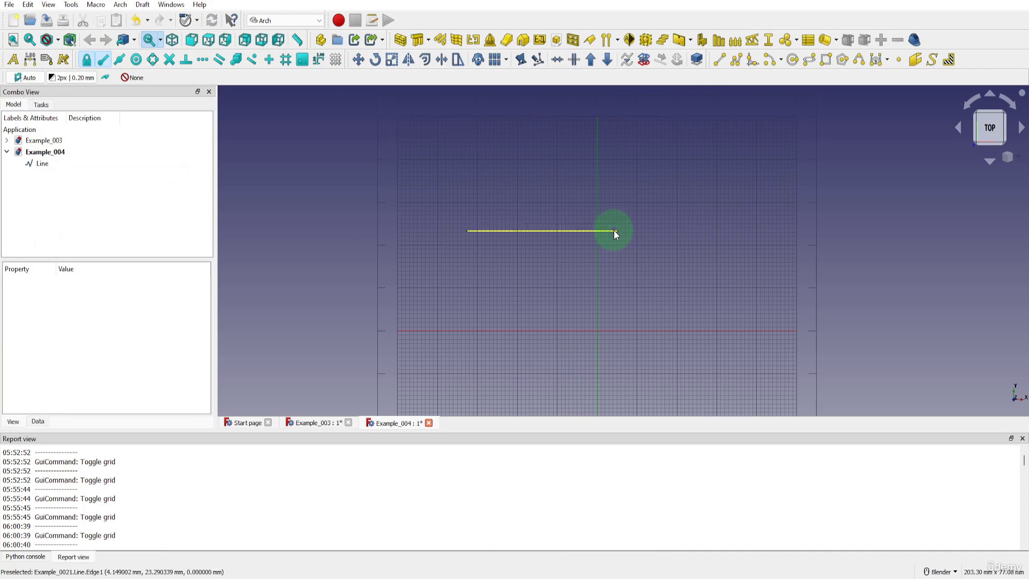
scroll(up, 3)
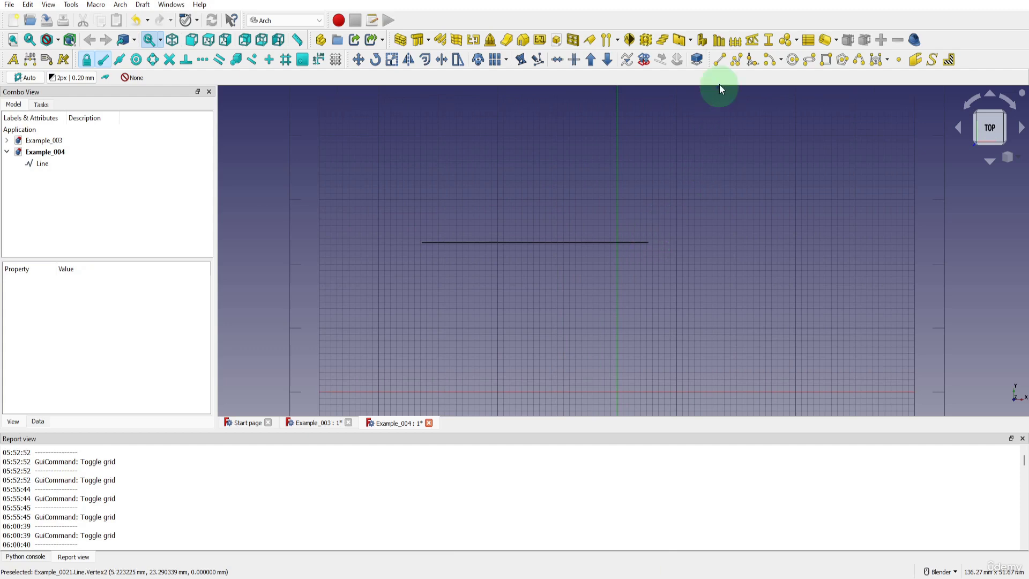
Step: Draw Line001 from the horizontal line's left endpoint rising diagonally up to the right
click(722, 63)
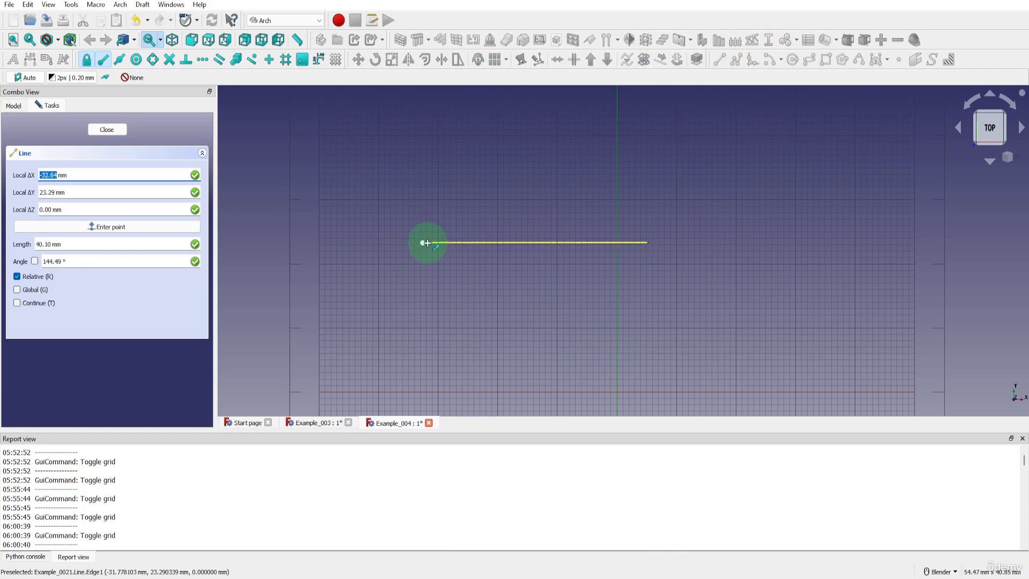
click(428, 239)
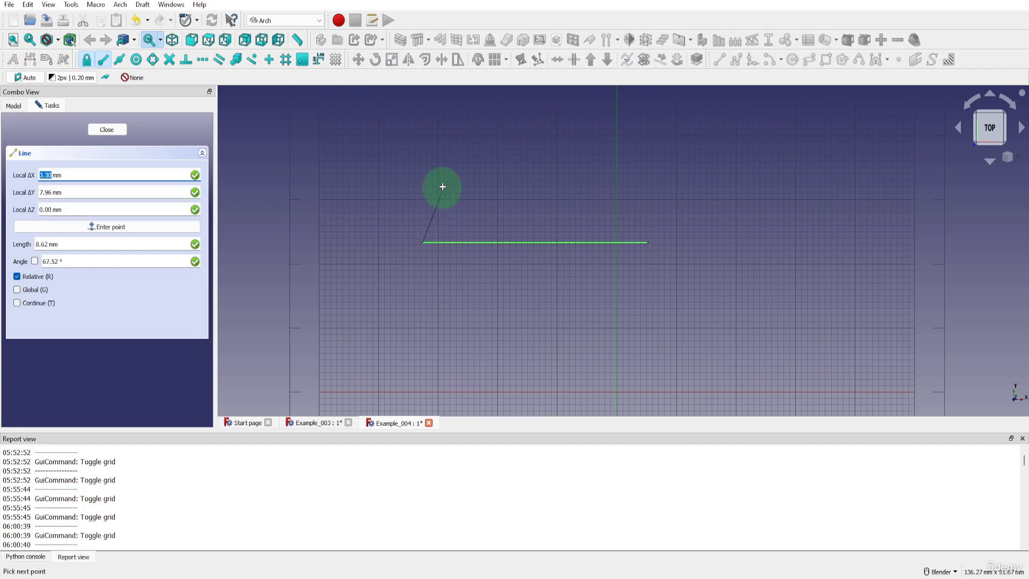
click(456, 168)
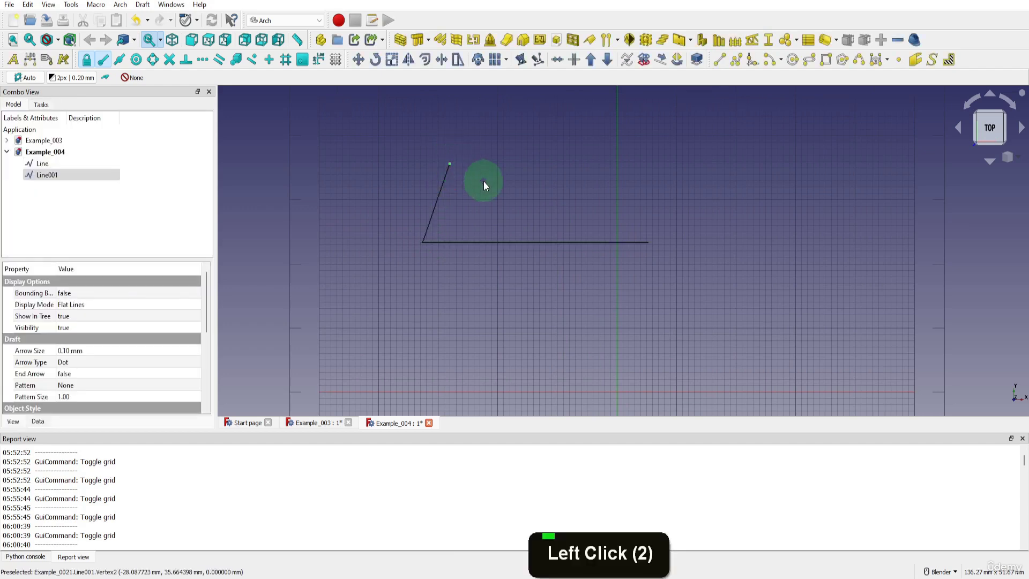
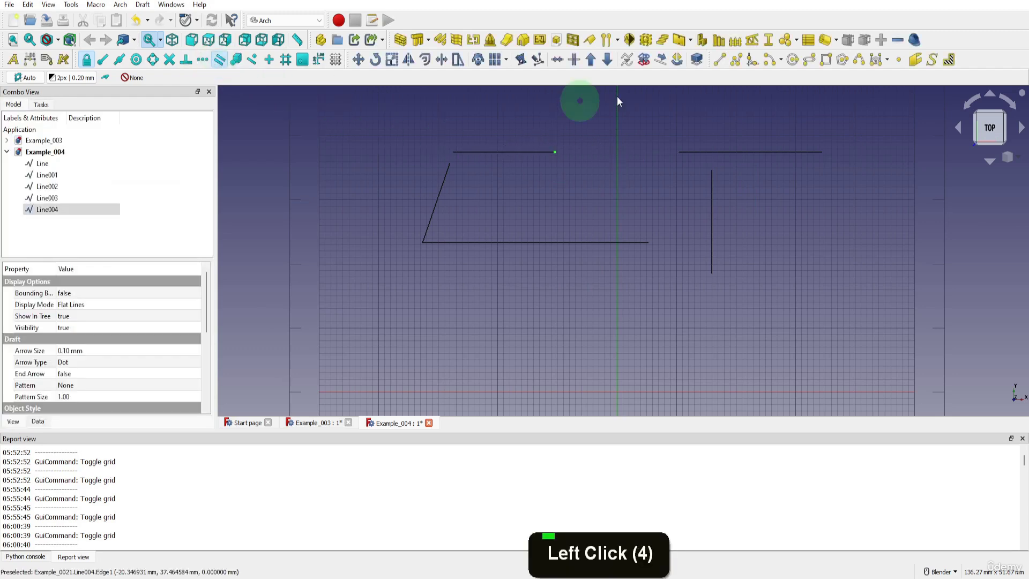
click(720, 64)
click(397, 232)
click(434, 154)
click(223, 63)
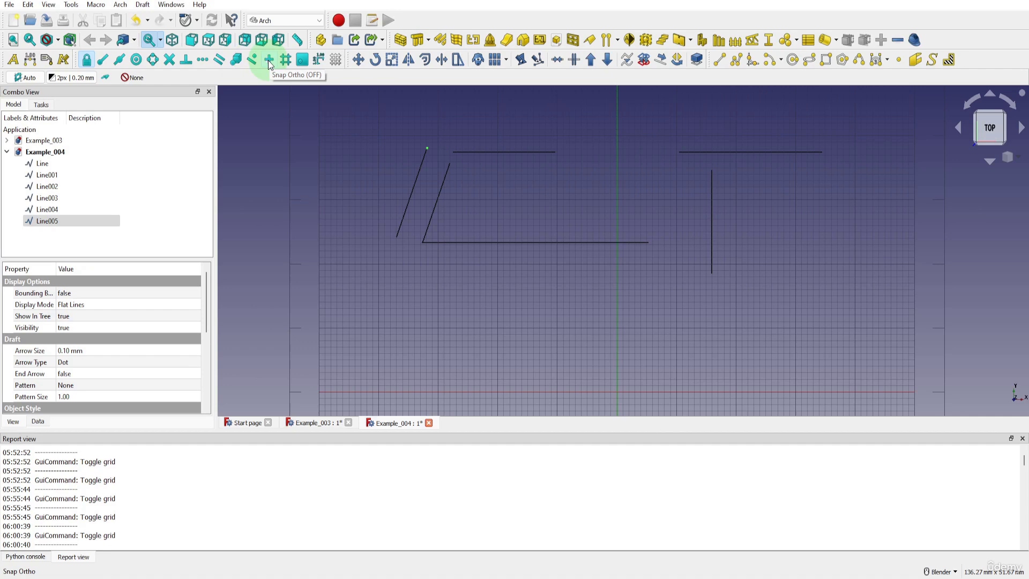
Step: With Snap Ortho enabled, draw the short diagonal Line006 near the grid's bottom left
click(273, 65)
click(729, 65)
click(445, 338)
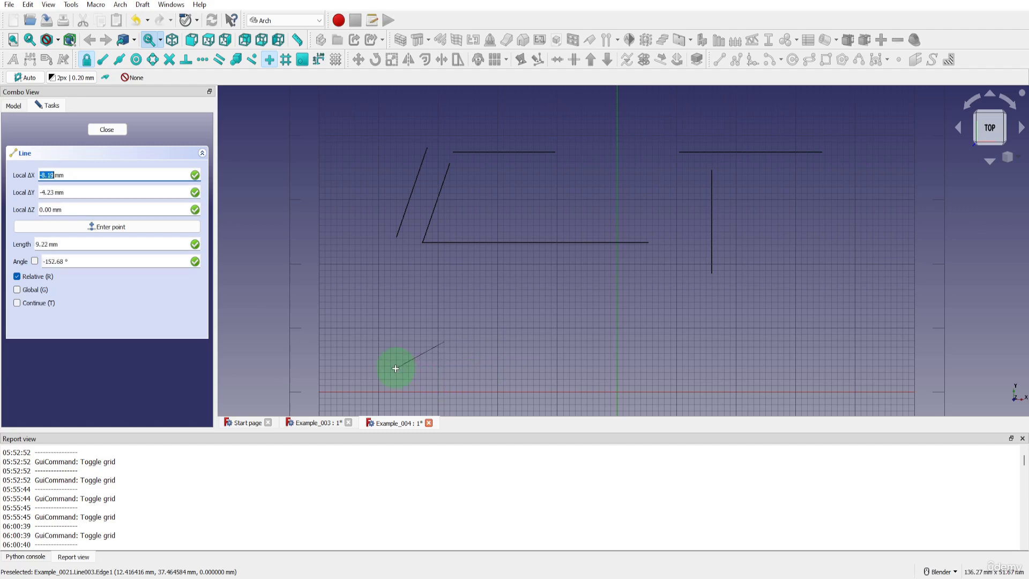
click(404, 393)
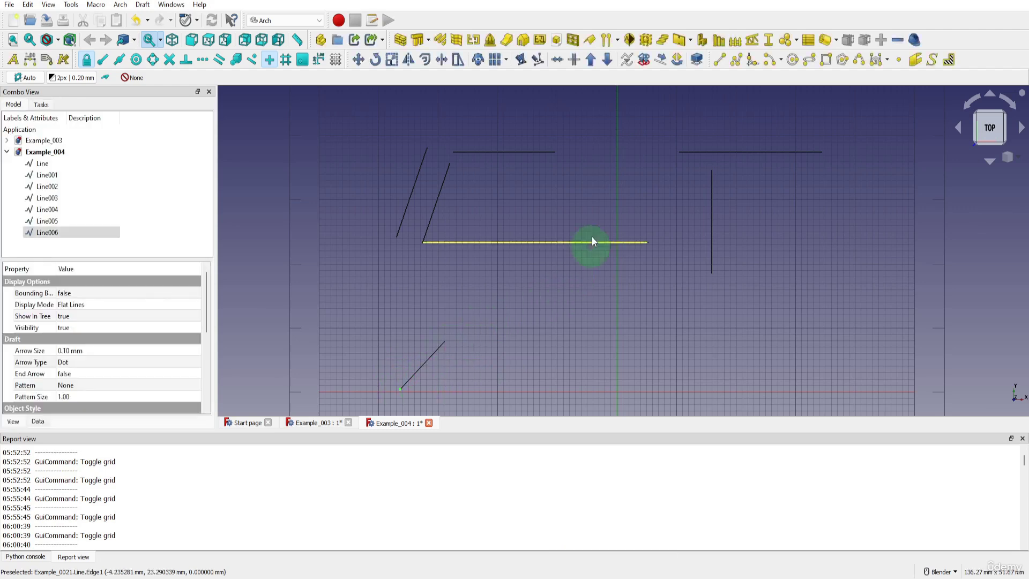
Step: Enable Snap Grid and review the Draft 'Grid and snapping' preferences for grid spacing and size
click(278, 65)
click(293, 65)
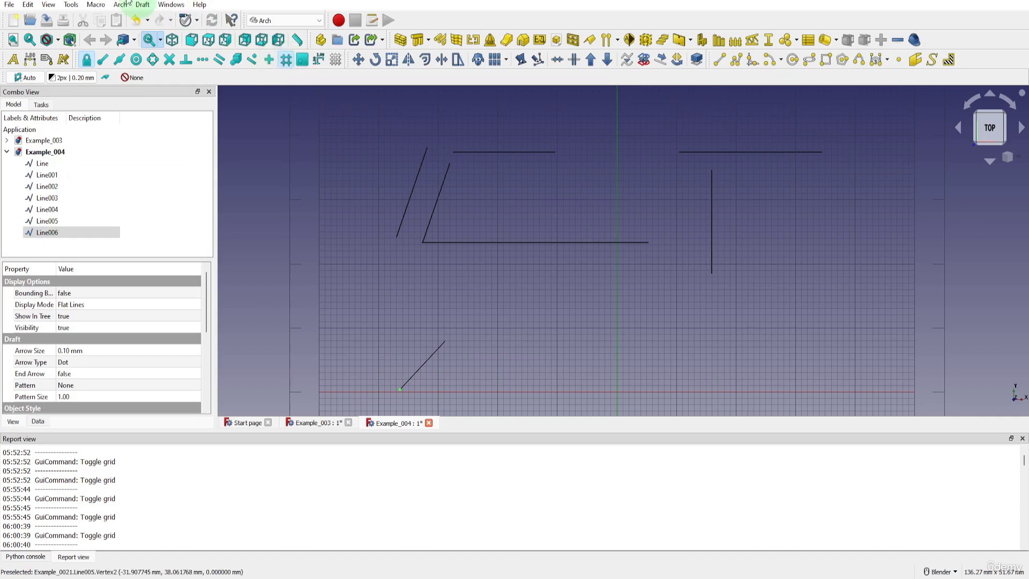
click(35, 10)
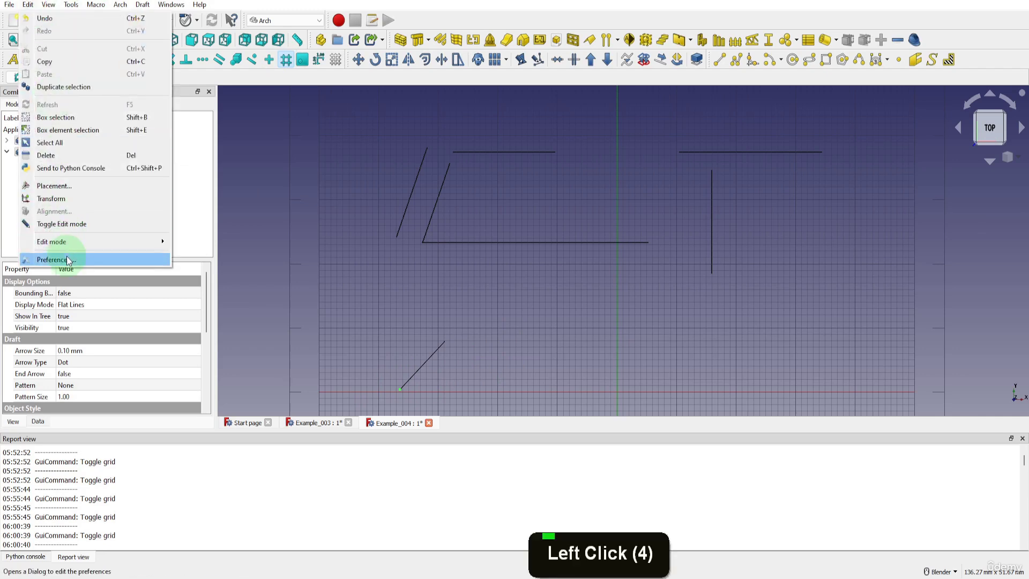
click(70, 257)
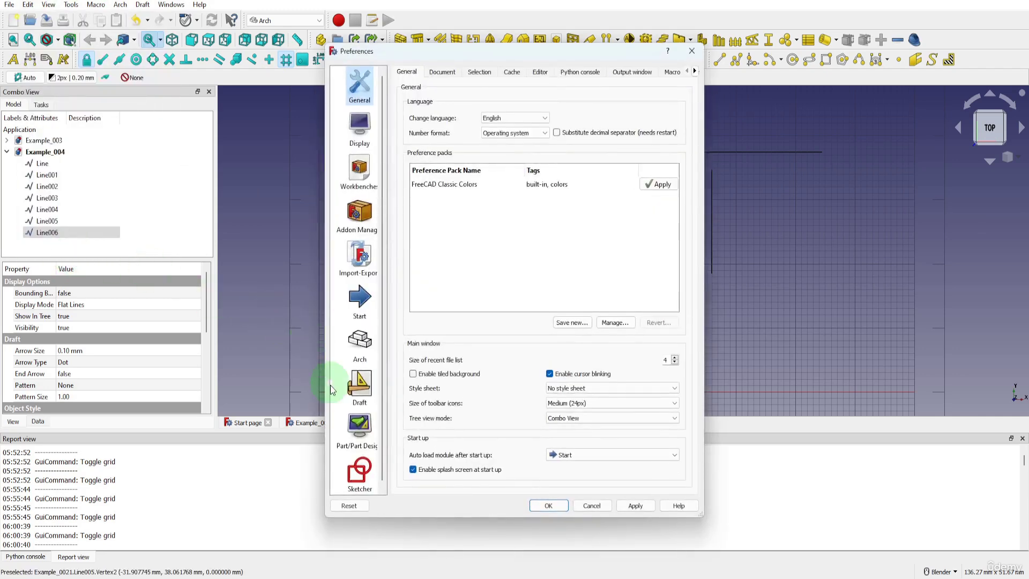
click(365, 388)
click(487, 74)
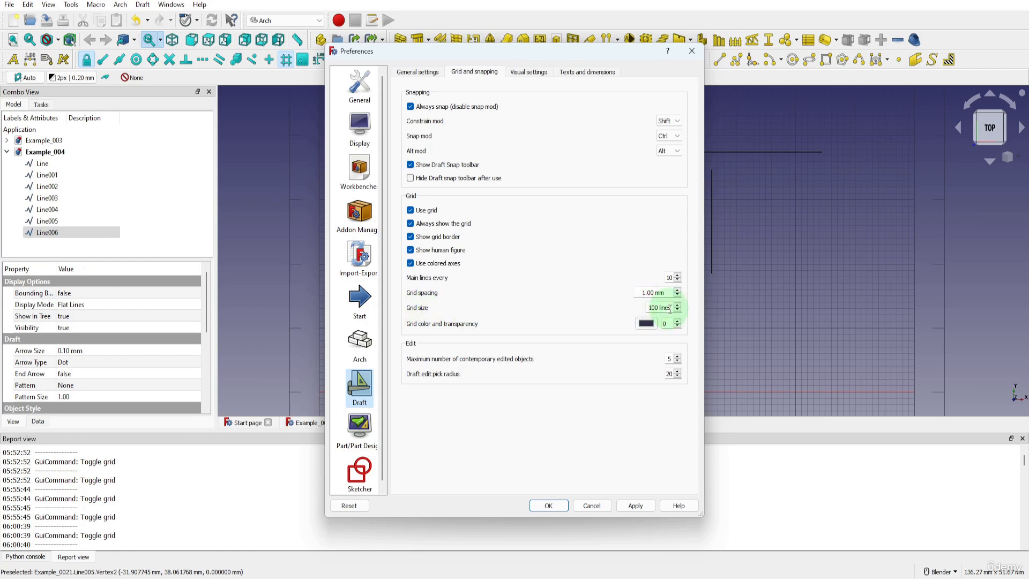
click(571, 509)
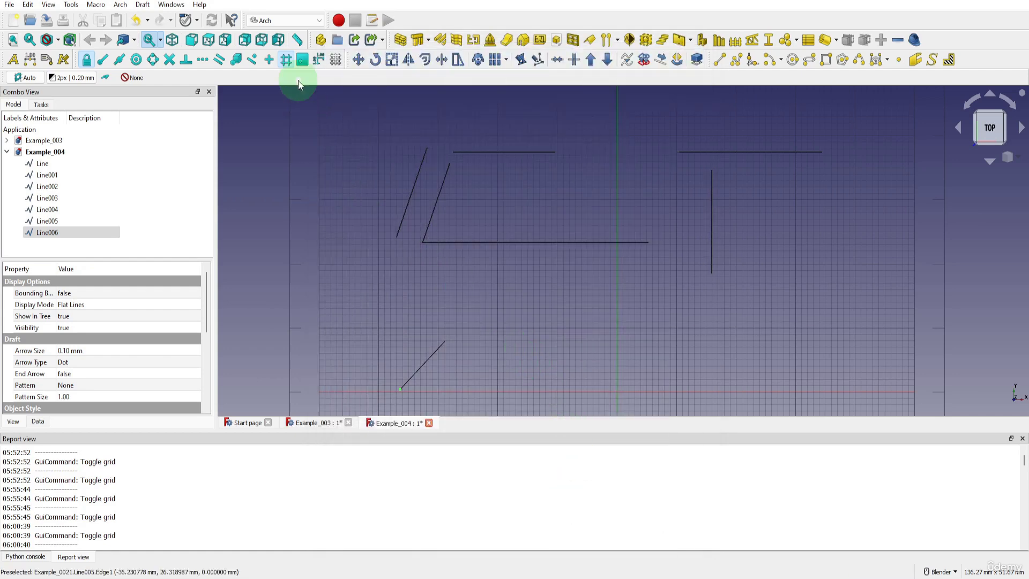
Step: Toggle the drafting grid off and back on
click(289, 60)
click(341, 61)
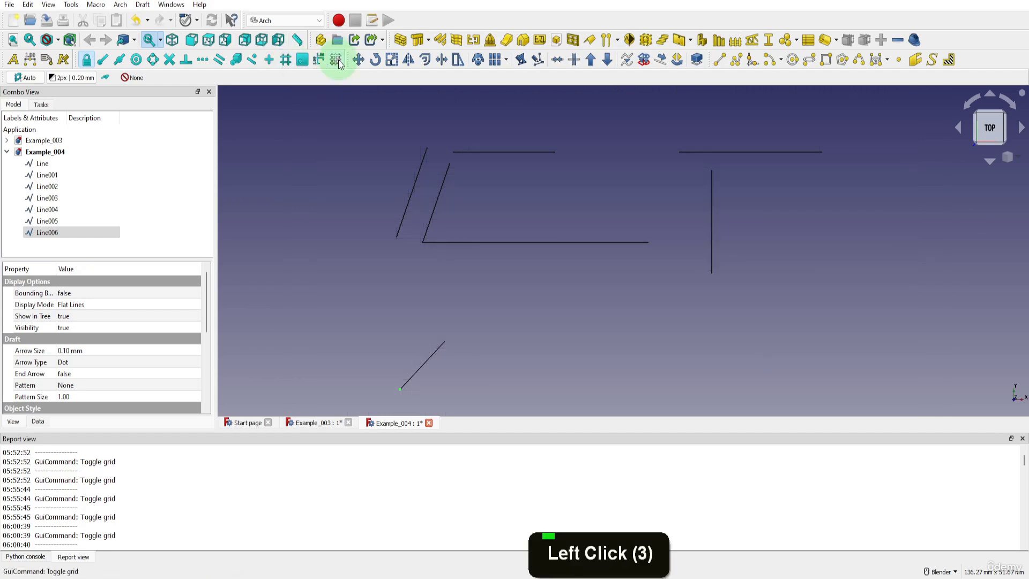
click(341, 61)
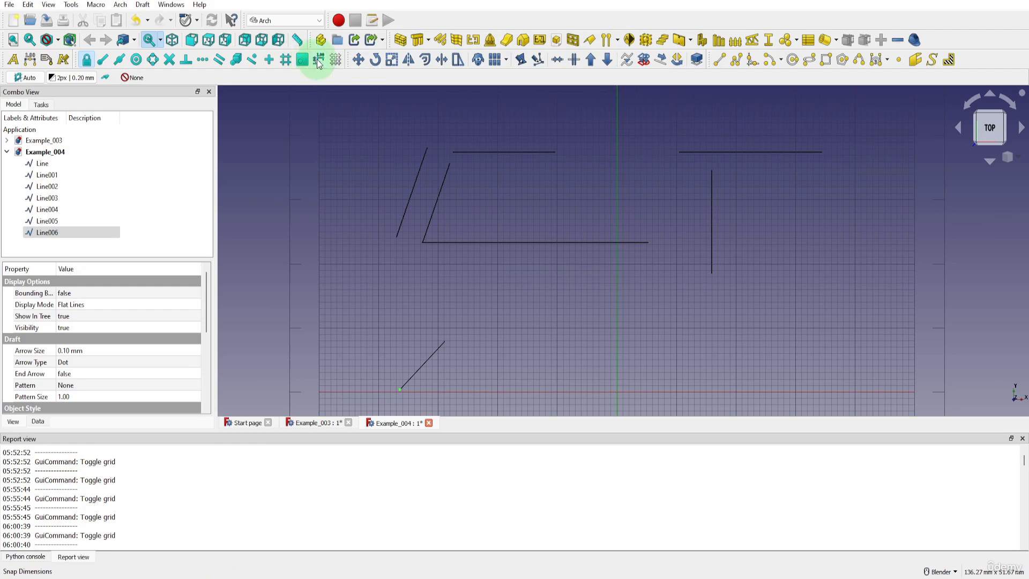
Step: With Snap Dimensions showing live length, draw Line007 near the top centre of the grid
click(319, 60)
click(722, 64)
click(562, 110)
click(574, 118)
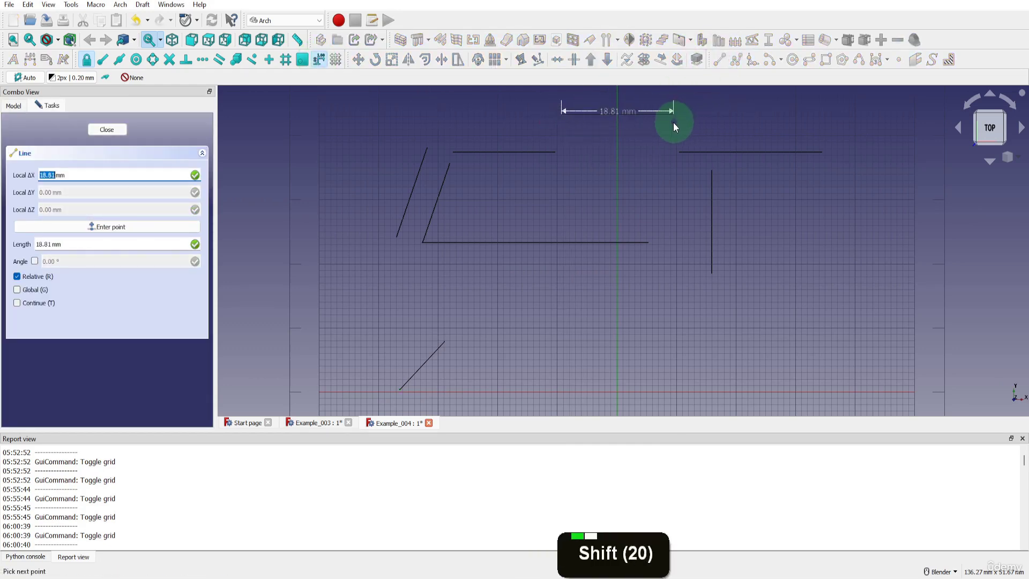
click(710, 127)
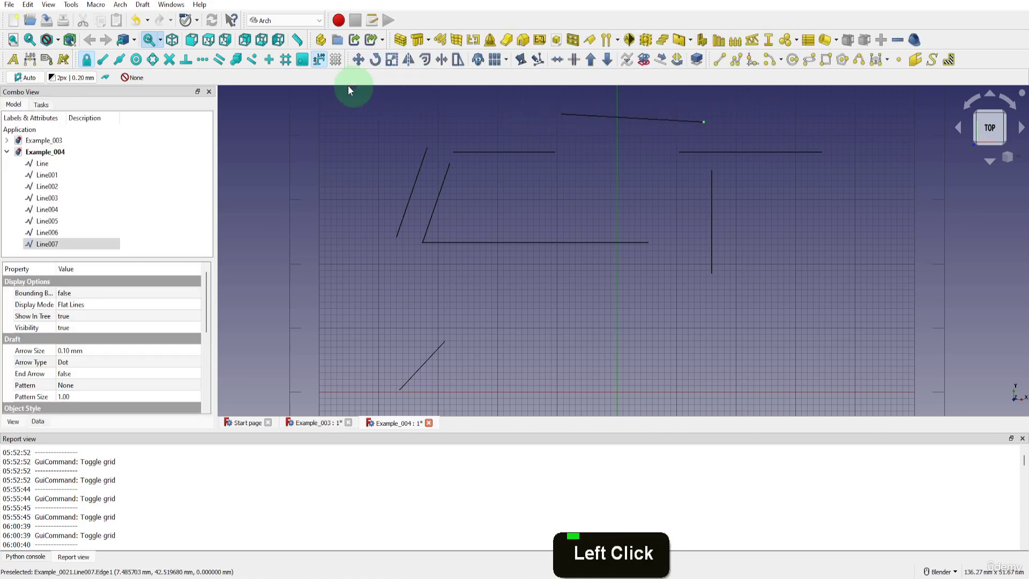
Step: Toggle the drafting grid off and back on
click(321, 62)
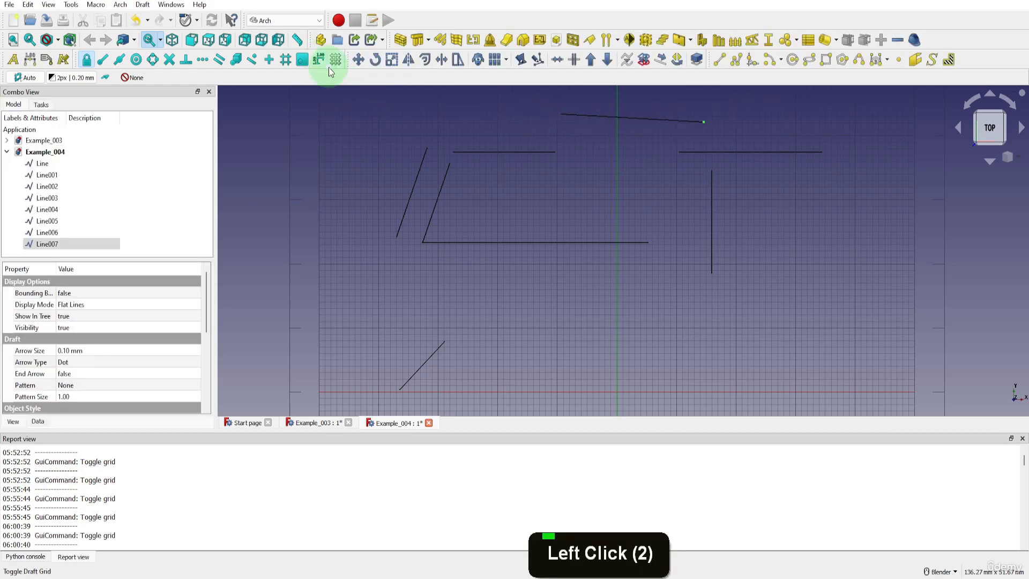
click(340, 59)
click(345, 61)
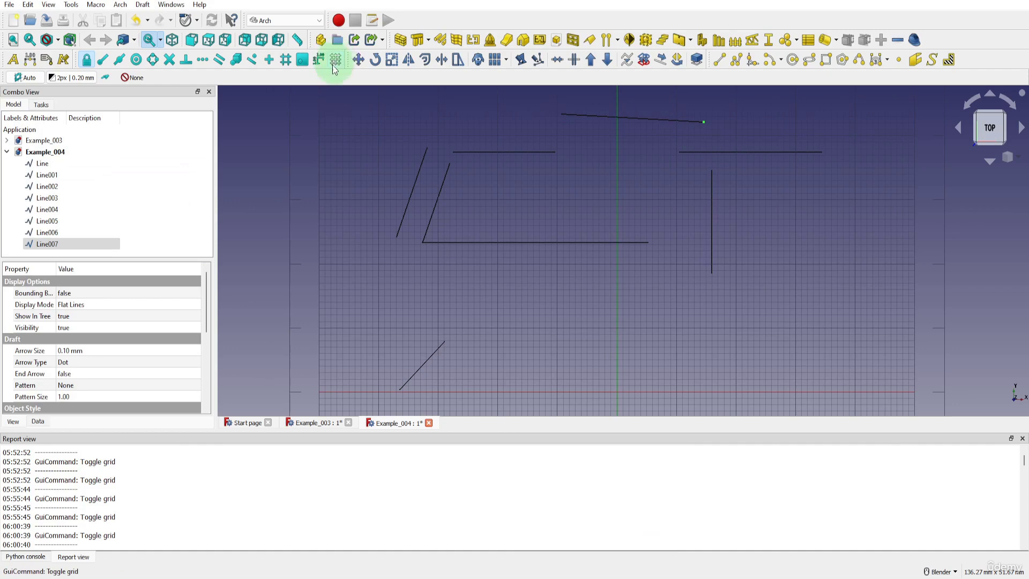